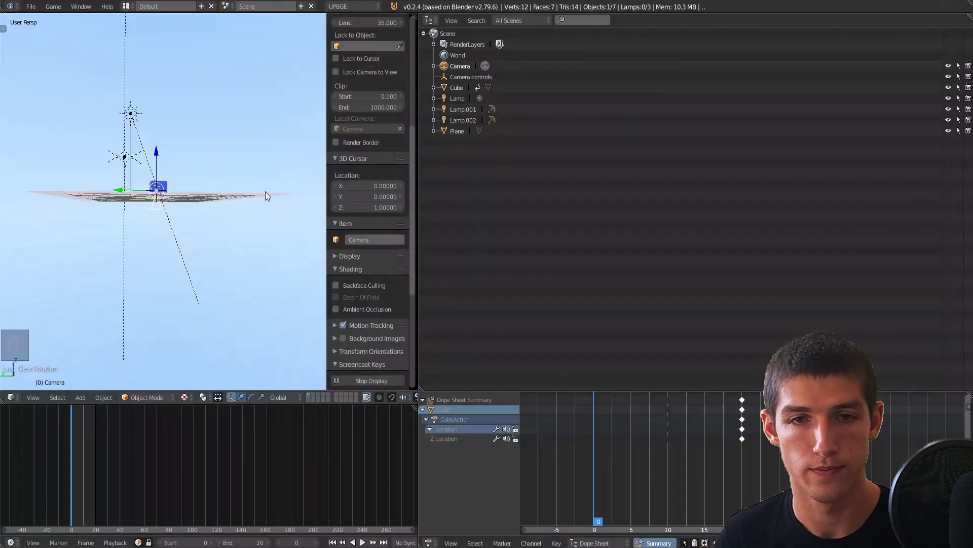
# Hide the properties sidebar to enlarge the 3D view before splitting it
pyautogui.press('n')
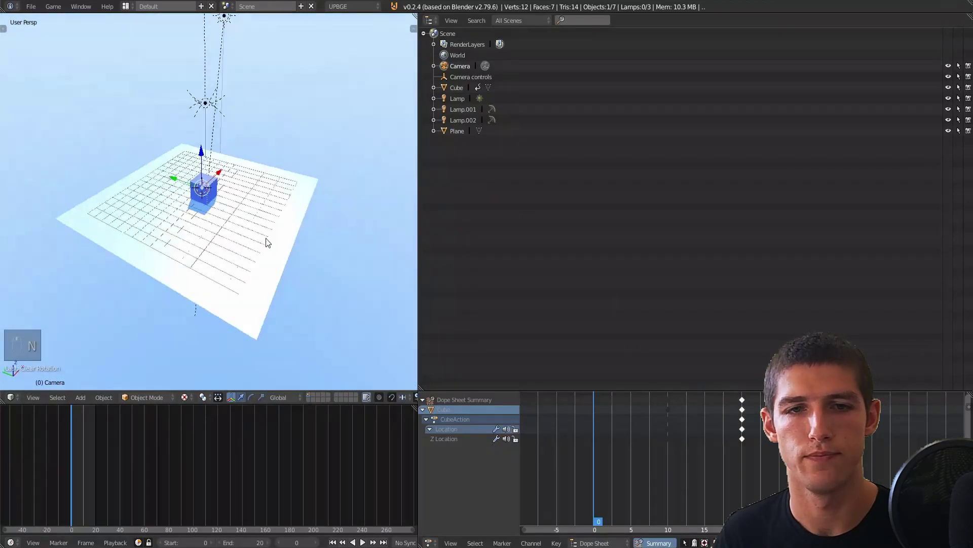
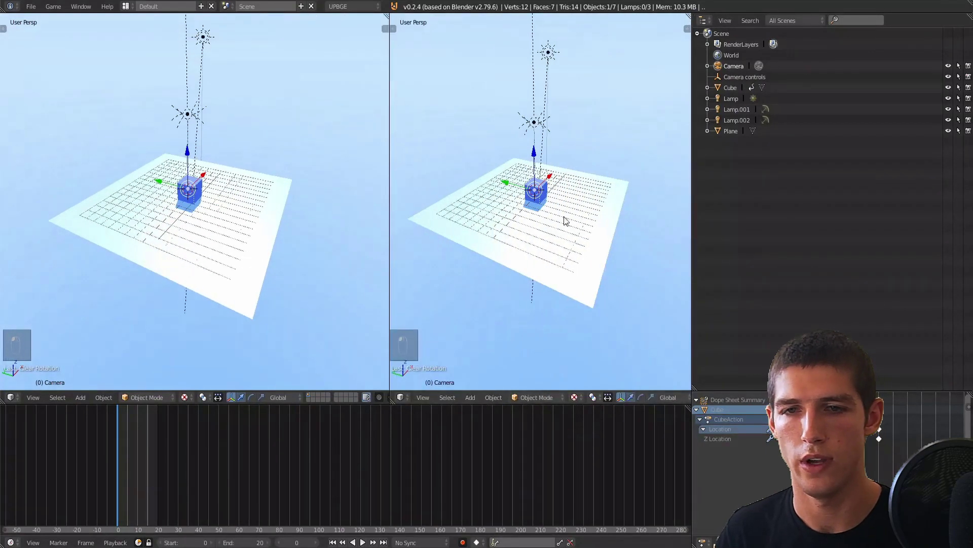
# Move and rotate the camera so it frames the cube from behind and above at a distance
pyautogui.press('KP_0')
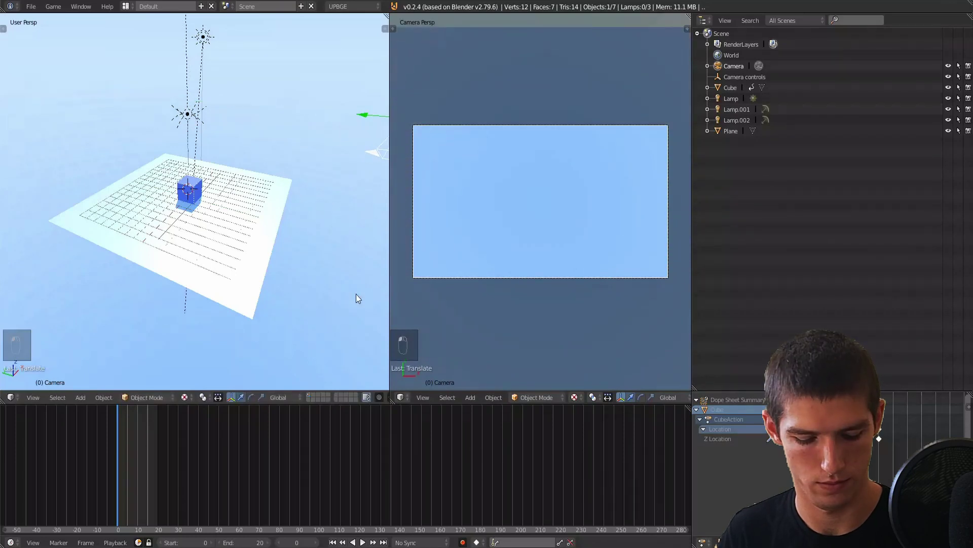
pyautogui.press('r')
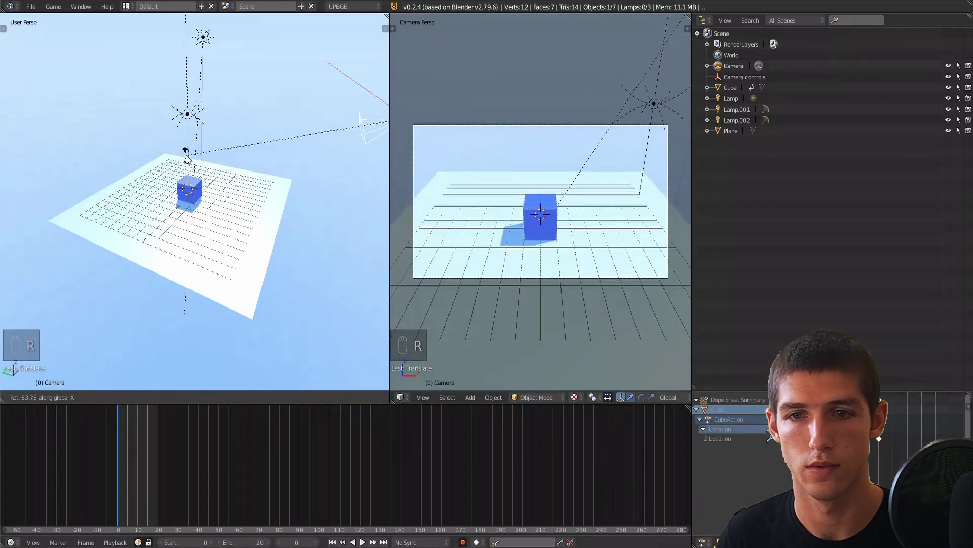
pyautogui.click(188, 149)
pyautogui.press('g')
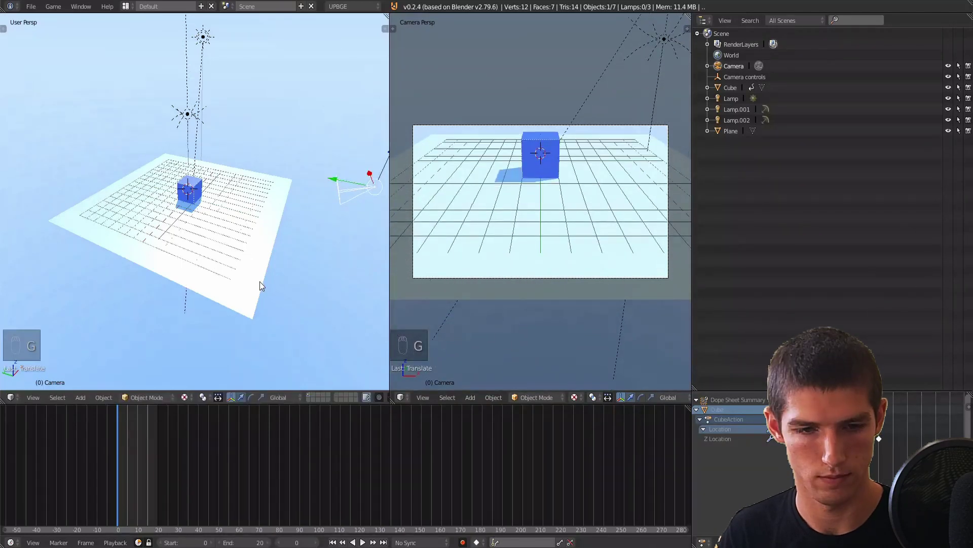
pyautogui.press('g')
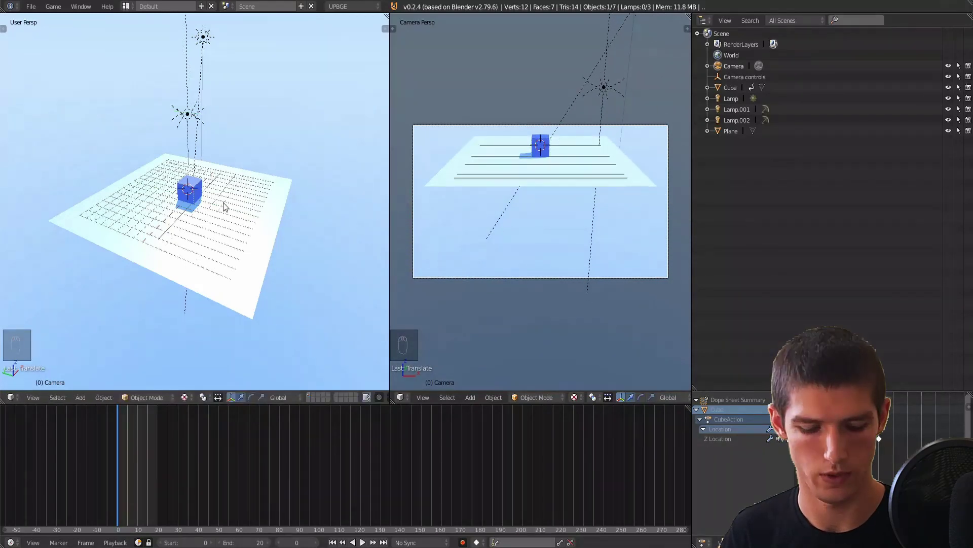
pyautogui.press('g')
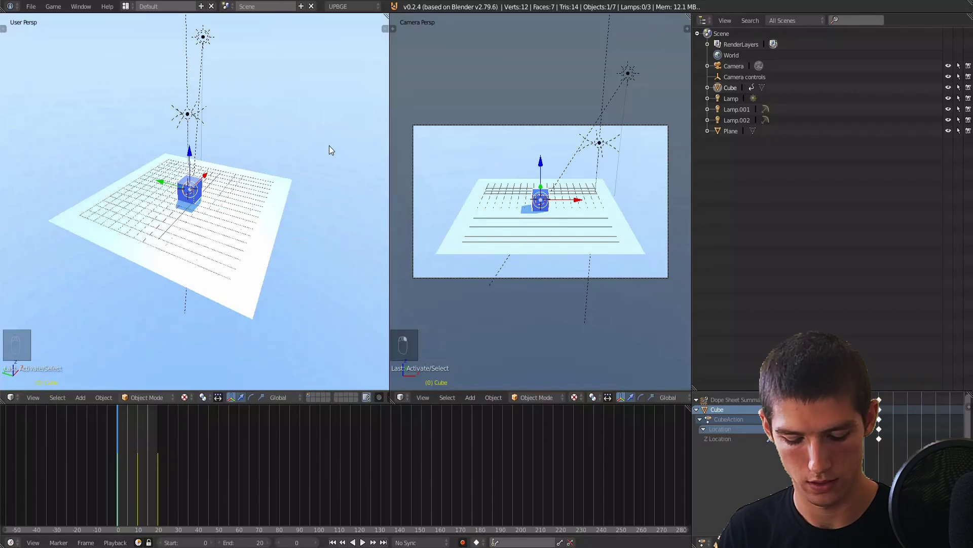
# Show the cube's transform values to set its location to X 0, Y 0, Z 1
pyautogui.press('n')
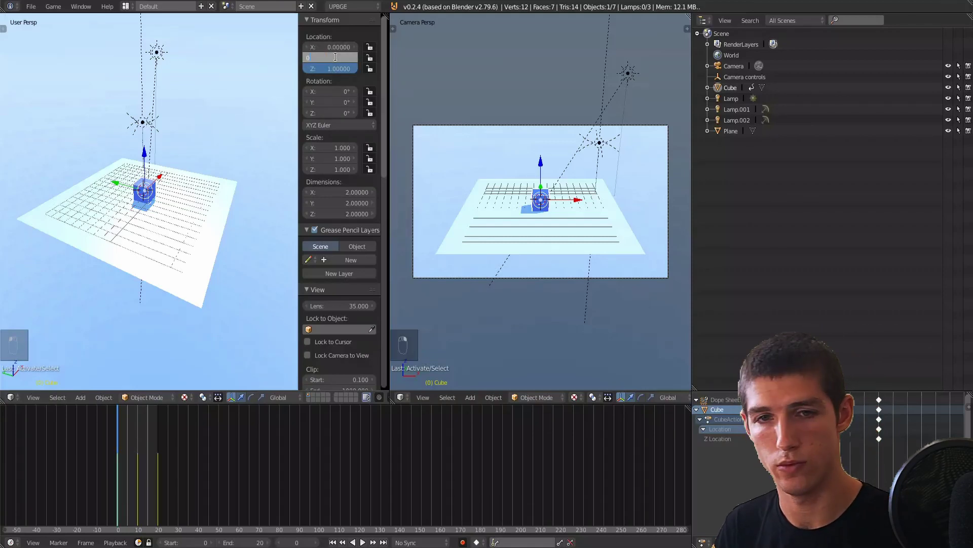
# Parent the camera to Camera controls and Camera controls to the cube, renamed Player
pyautogui.press('n')
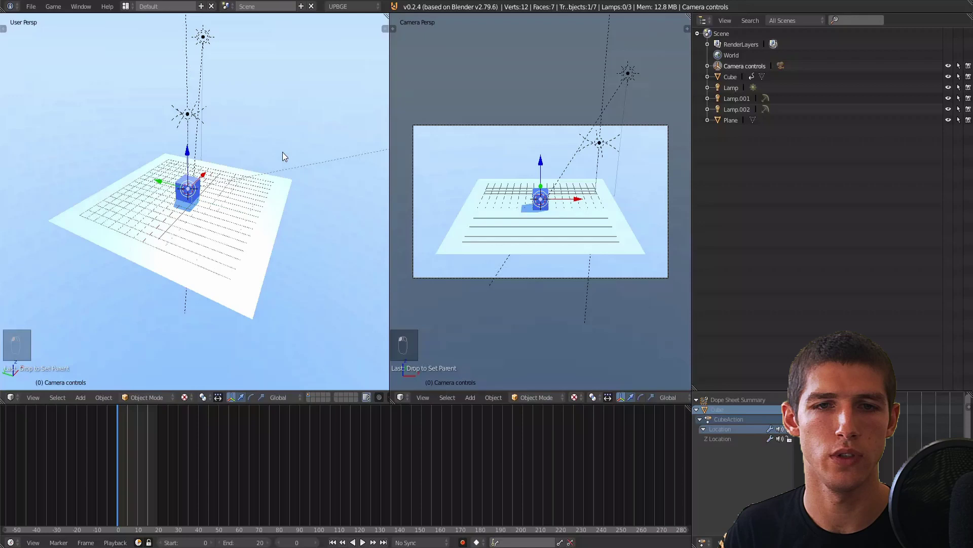
pyautogui.press('r')
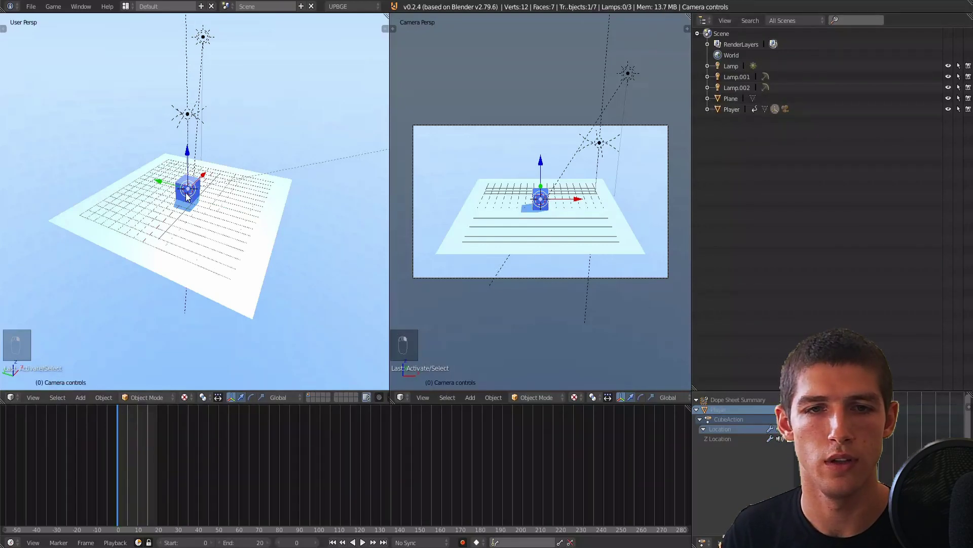
pyautogui.press('r')
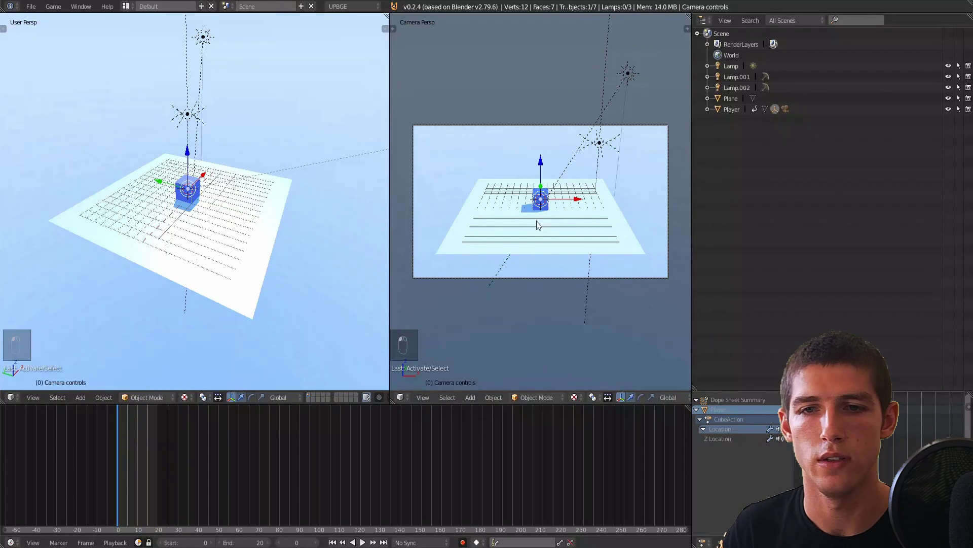
# Build Player's keyboard logic: sensors through And controllers to motion and action actuators
pyautogui.press('r')
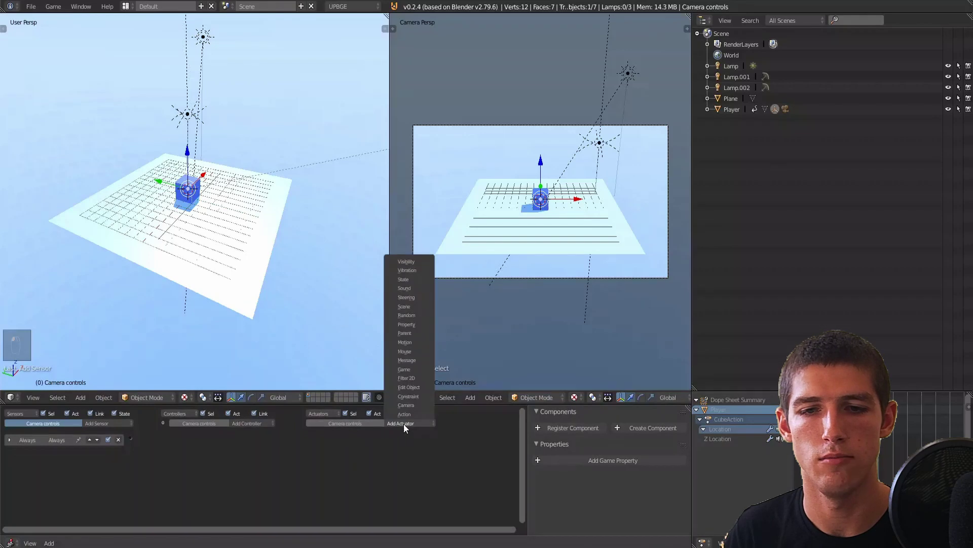
pyautogui.press('r')
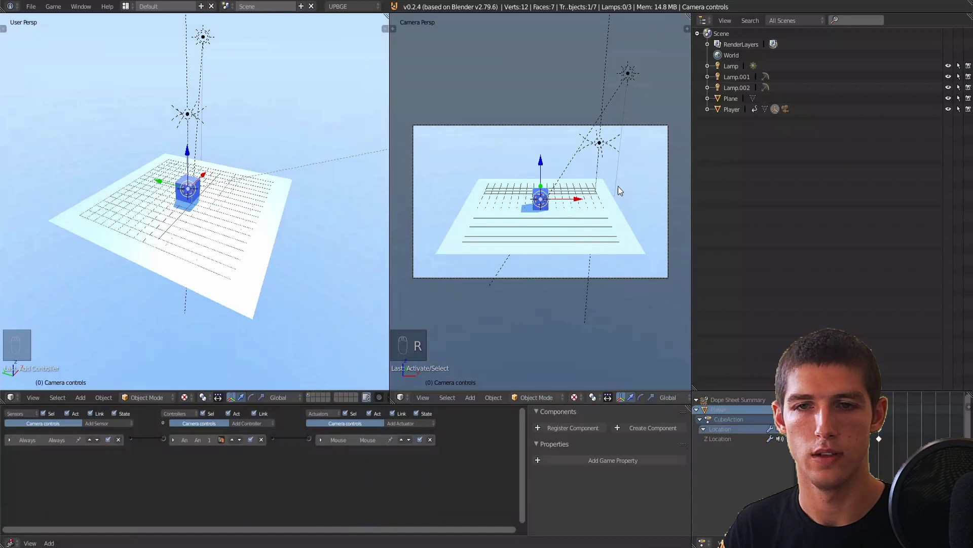
# Start the game in the camera view to test the Always-sensor mouse-look logic
pyautogui.press('p')
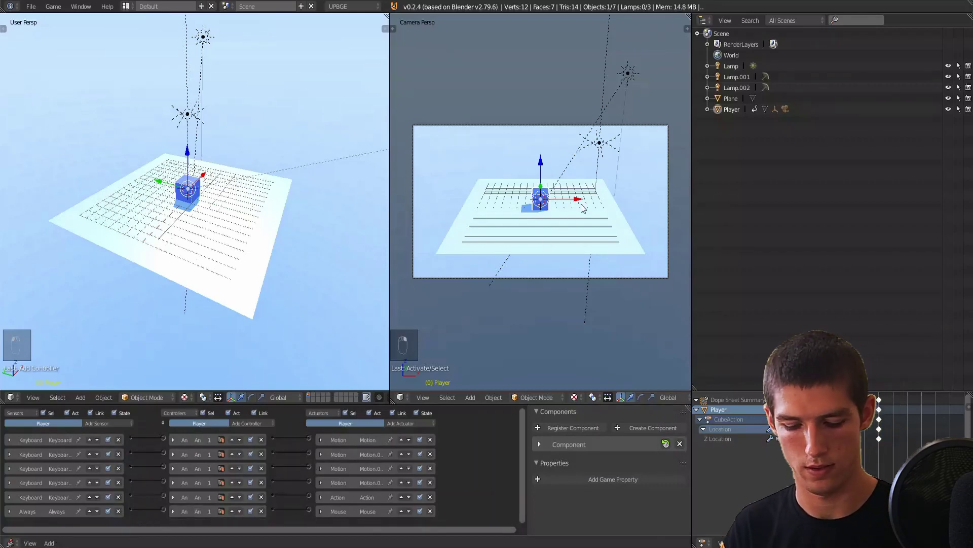
# Stop the game and scale the ground plane up far beyond its original size
pyautogui.press('p')
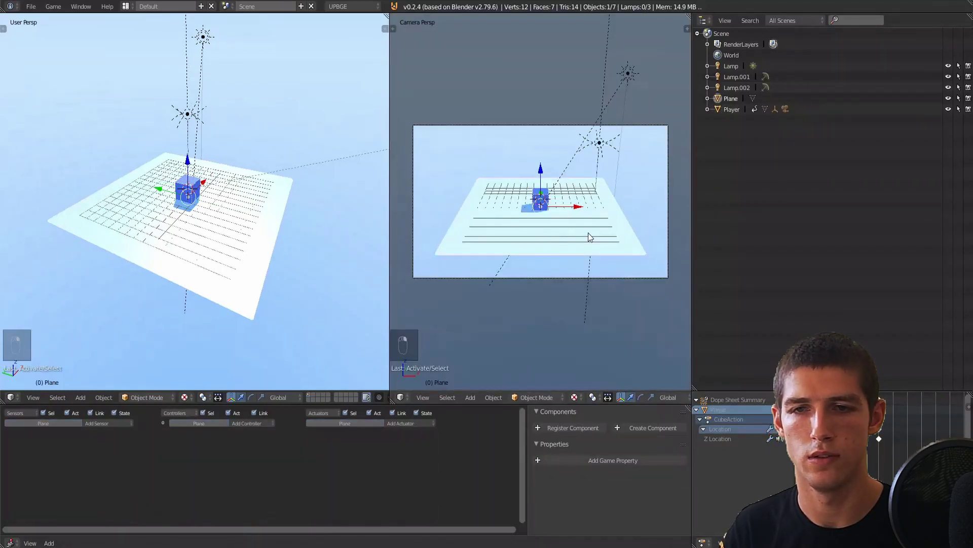
pyautogui.press('s')
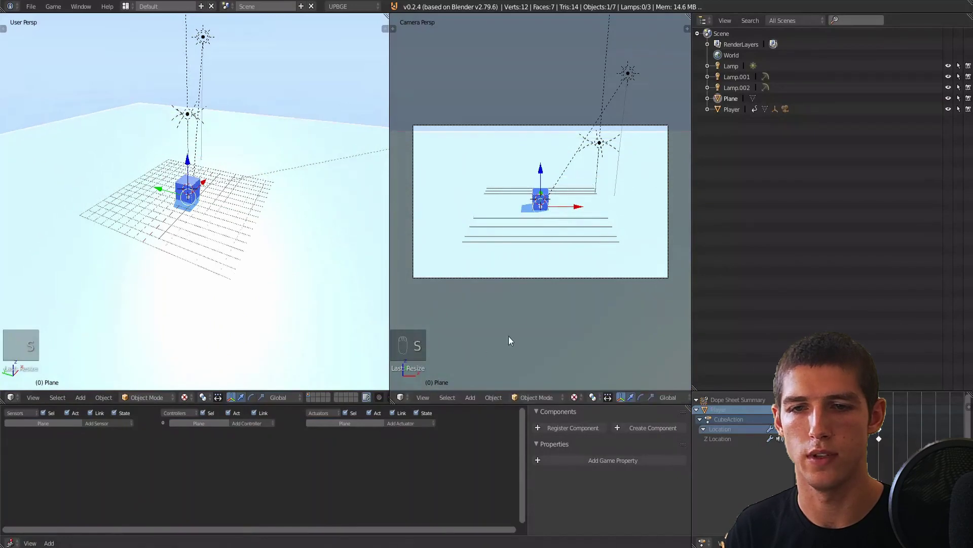